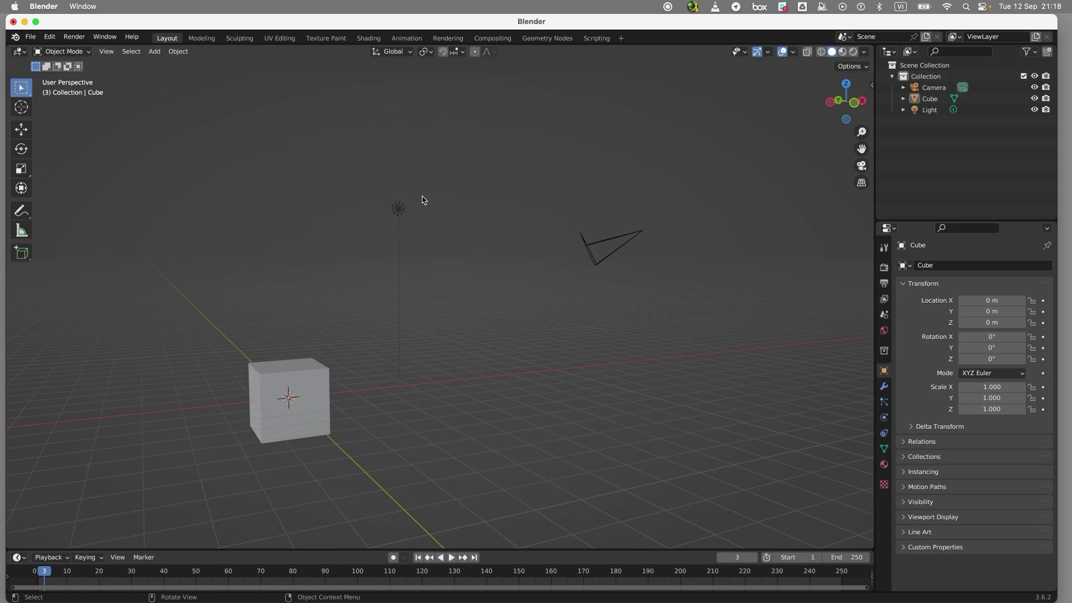
- Switch the viewport to the Left orthographic view of the cube
key("`")
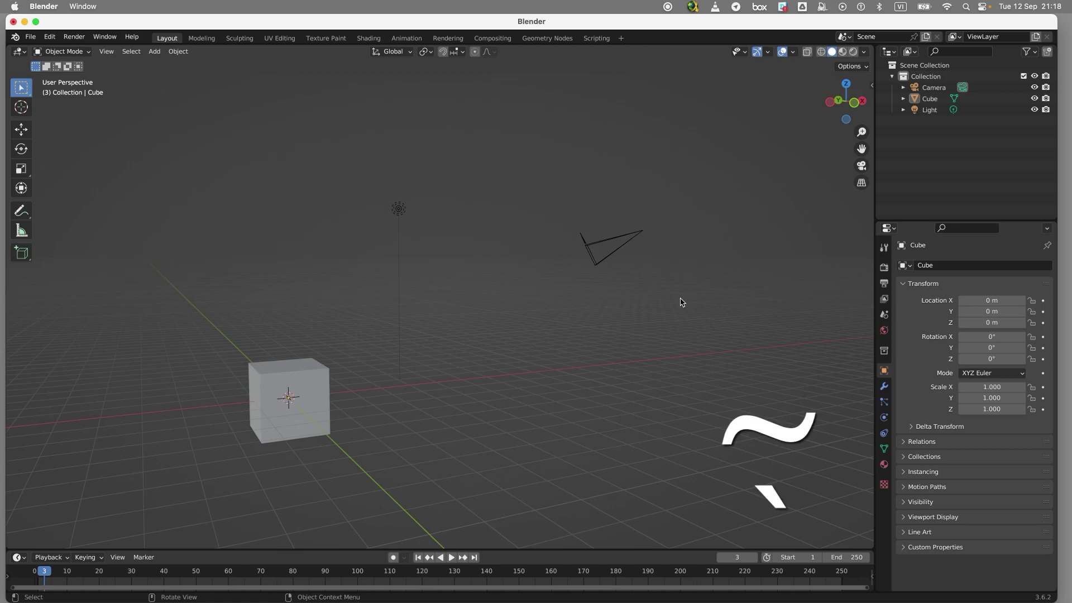
key("`")
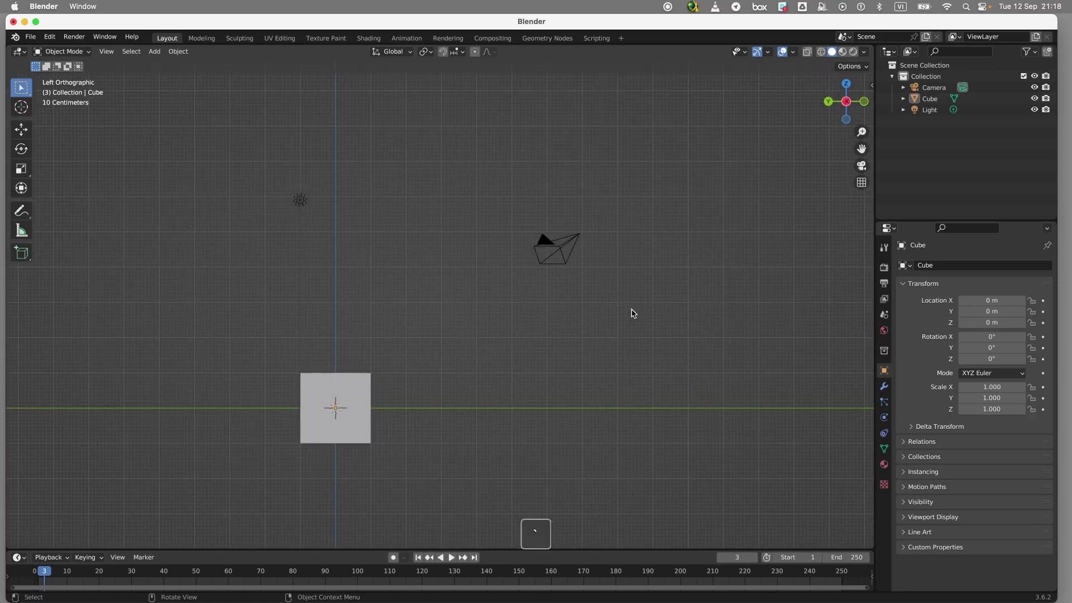
- Bring up the View pie menu and return to the free perspective user view
key("`")
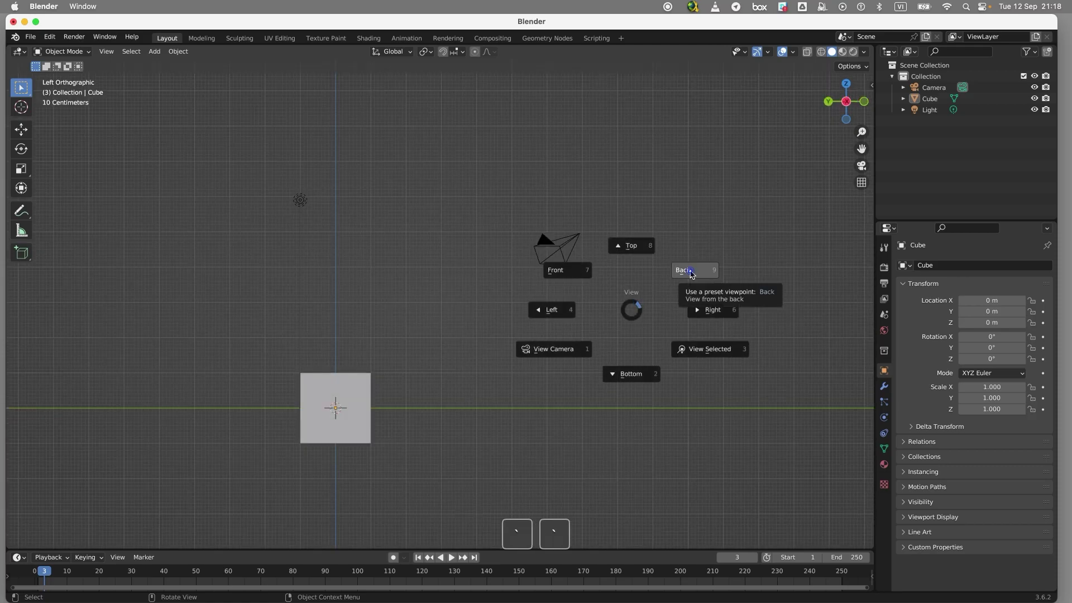
key("`")
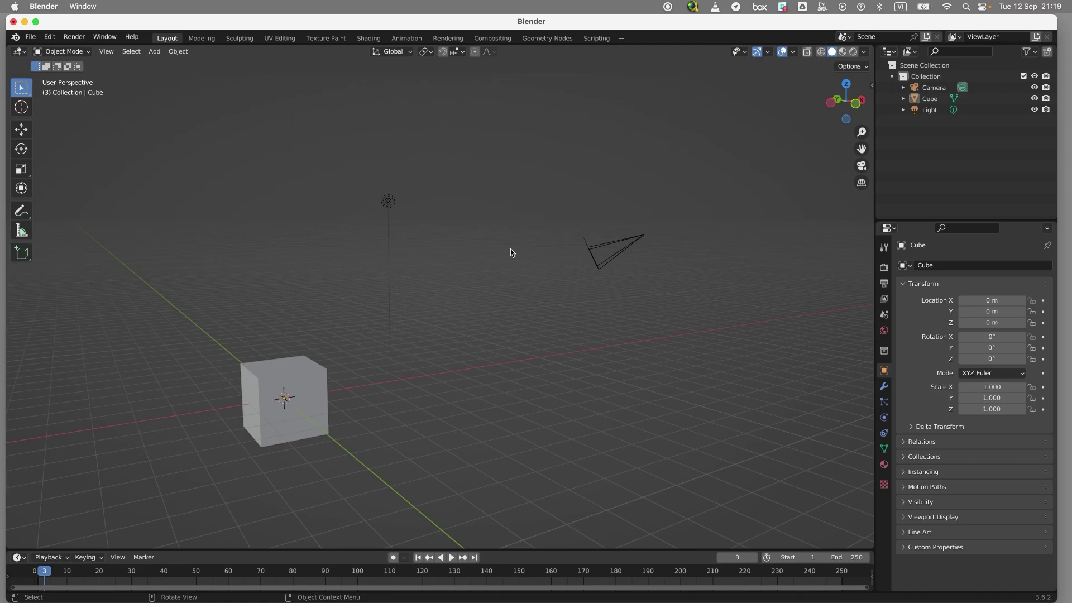
- View the cube from Top, then Bottom, then back to the Top orthographic view
key("7")
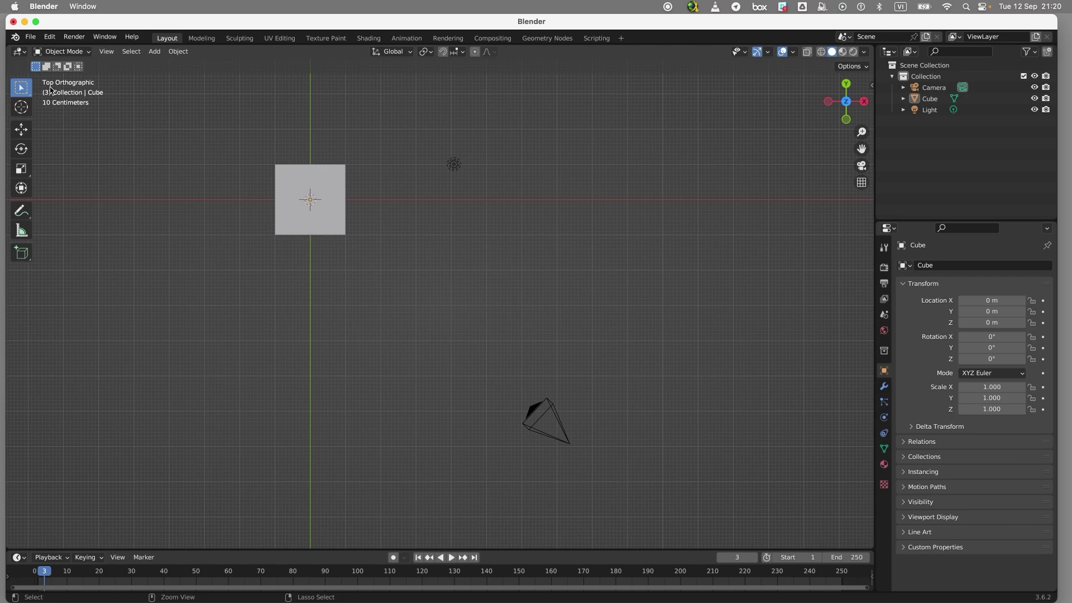
key("super+7")
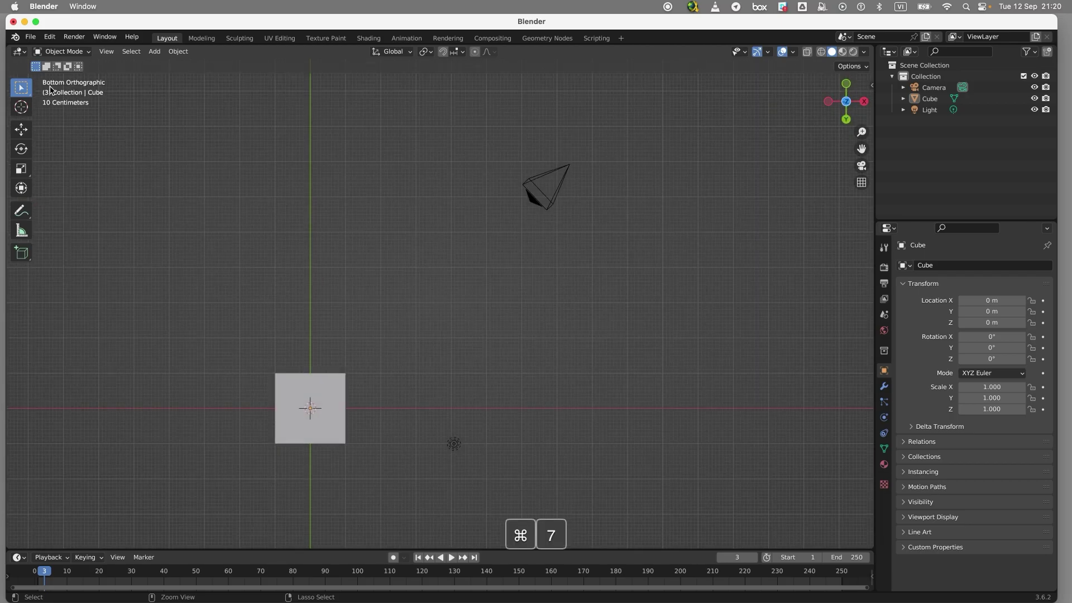
key("super+7")
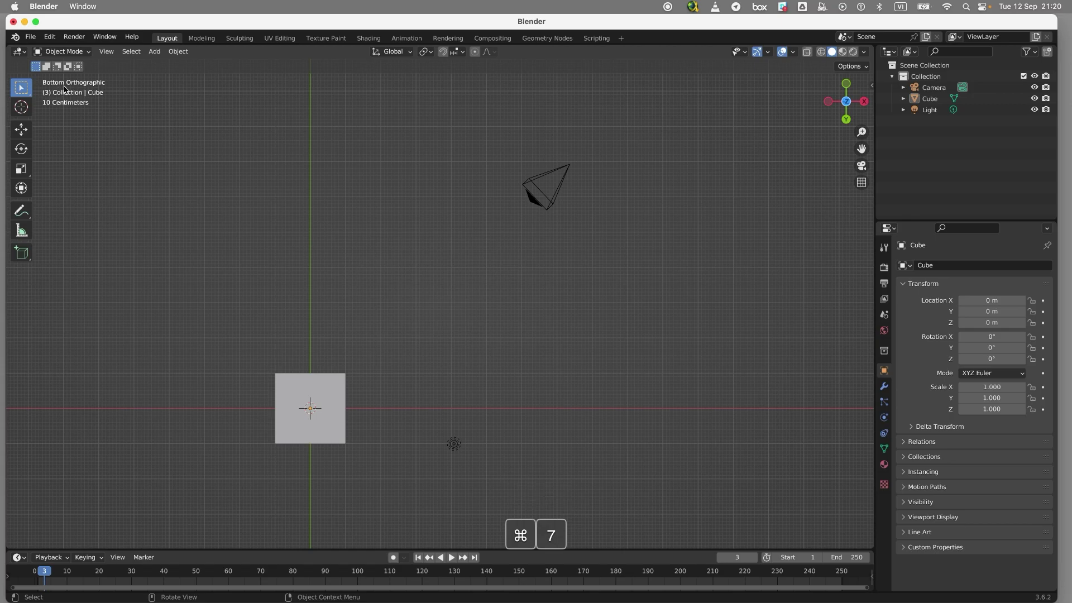
key("7")
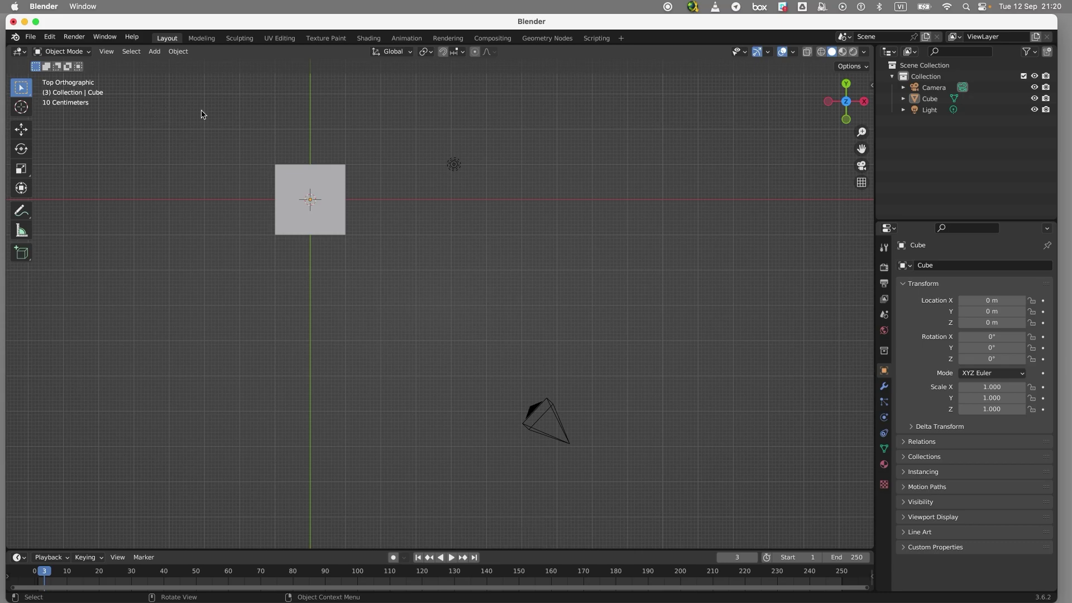
- View the cube from the Front, then switch to the Back orthographic view
key("1")
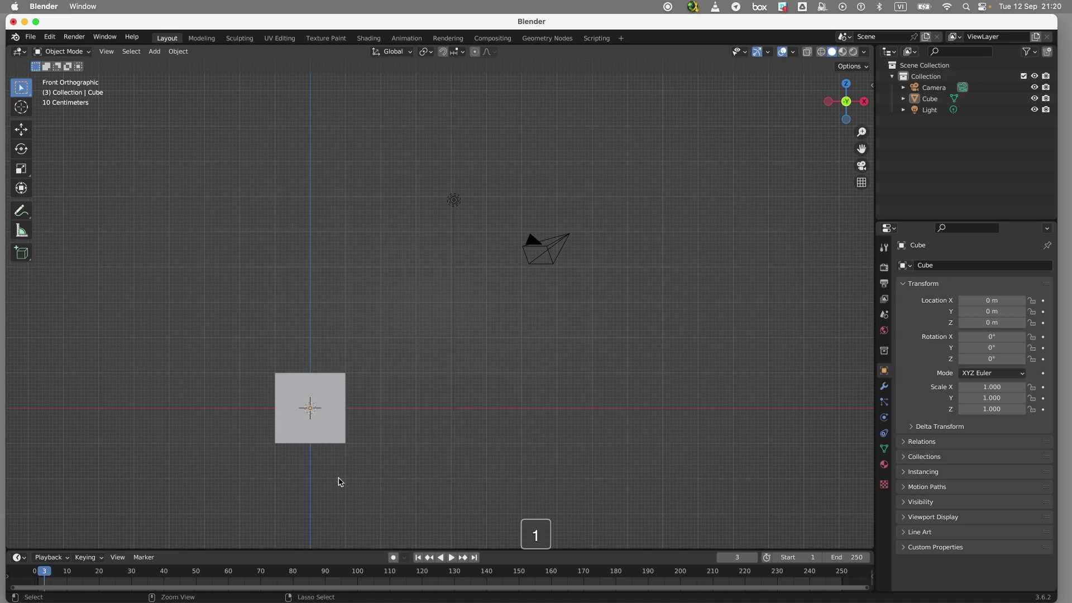
key("super+1")
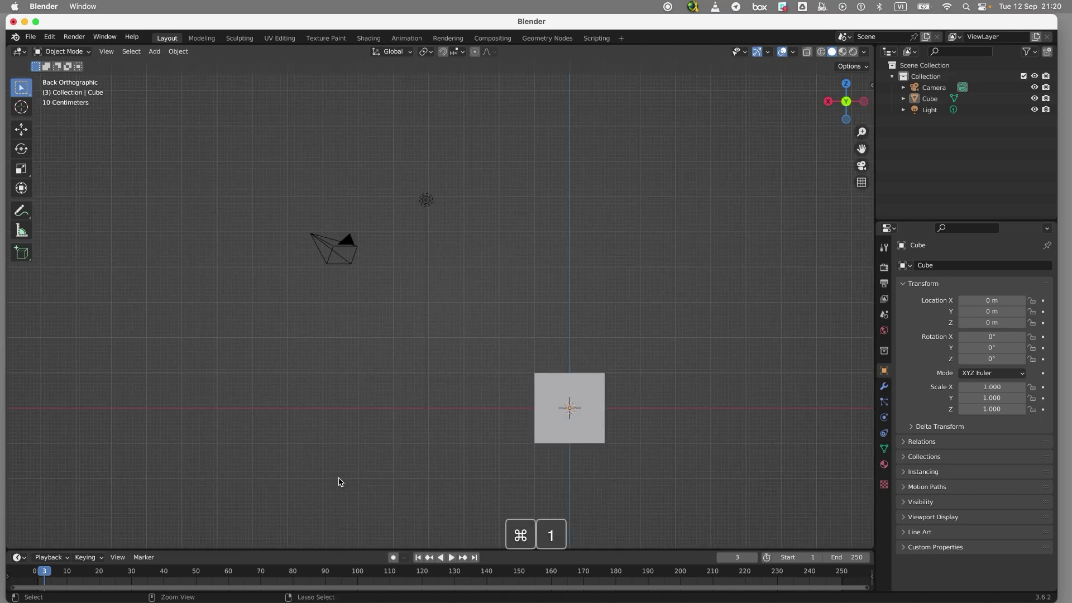
key("super+1")
key("super+1")
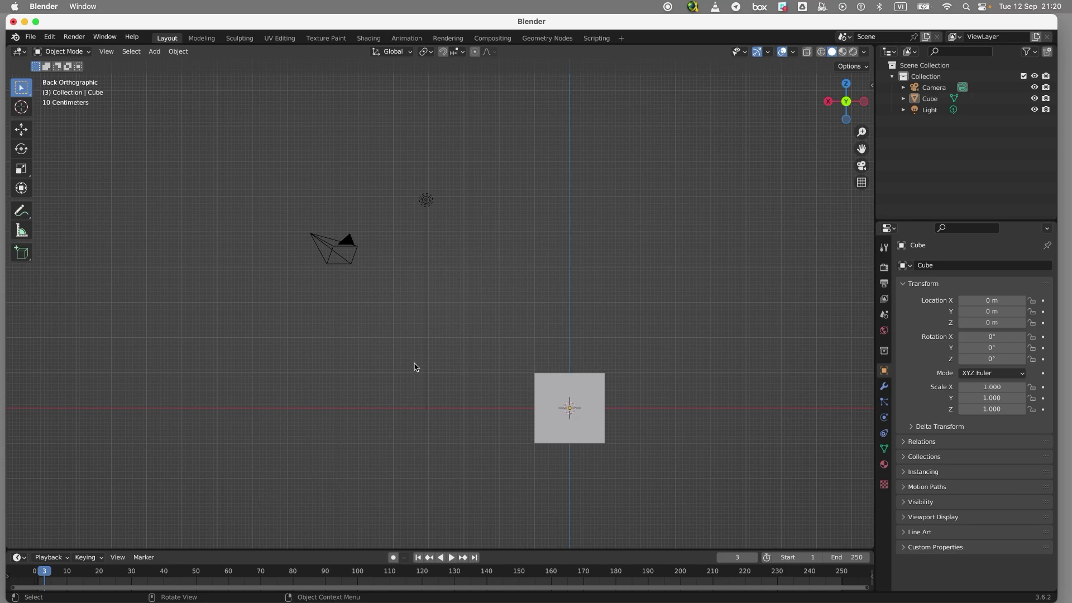
- View the scene from the Right side, then end on the Left orthographic view
key("3")
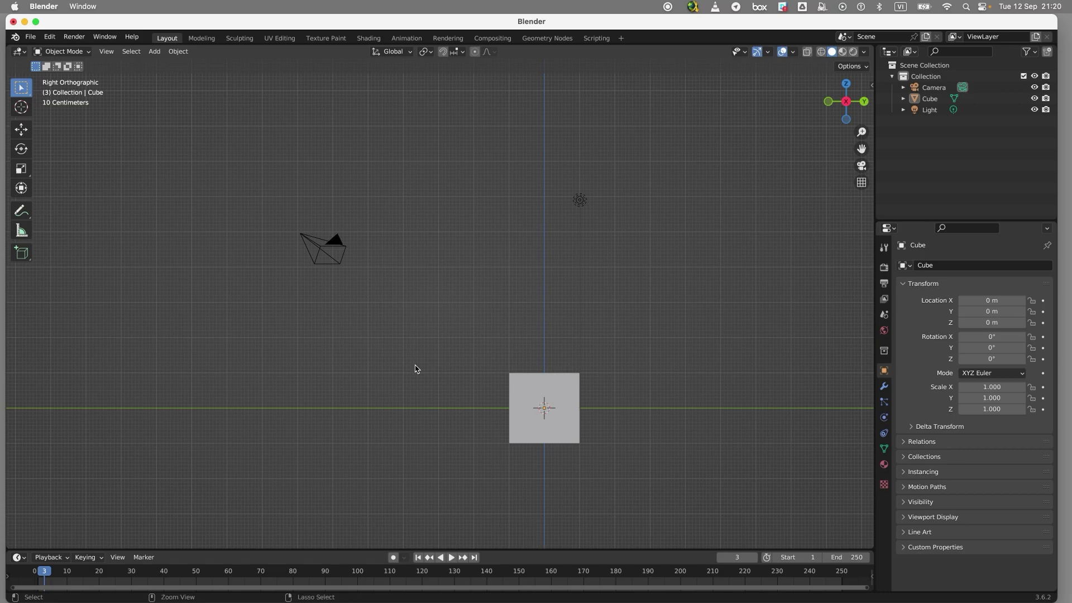
key("super+3")
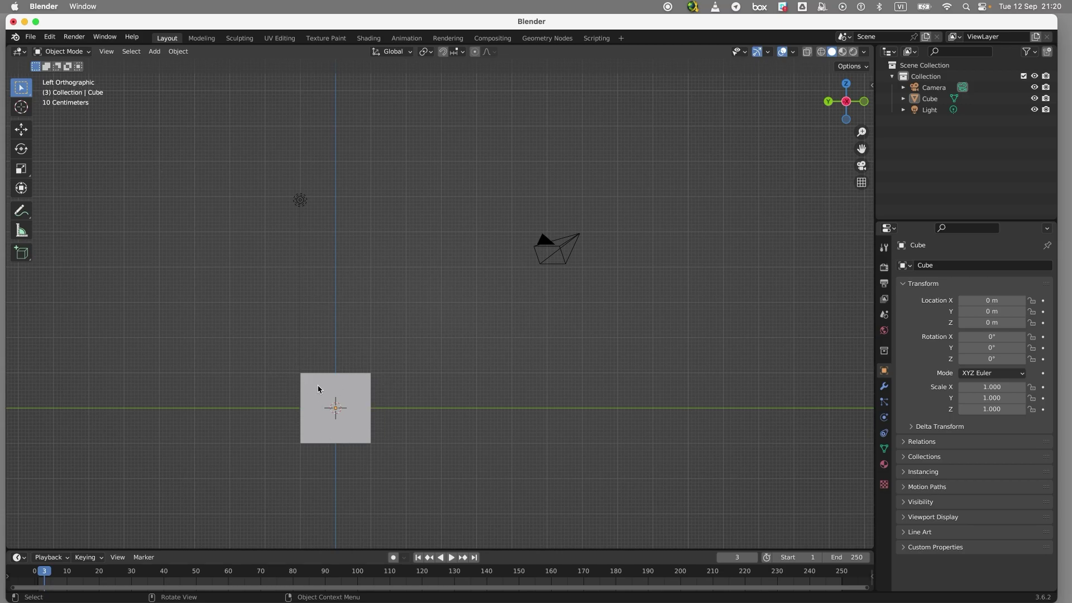
key("5")
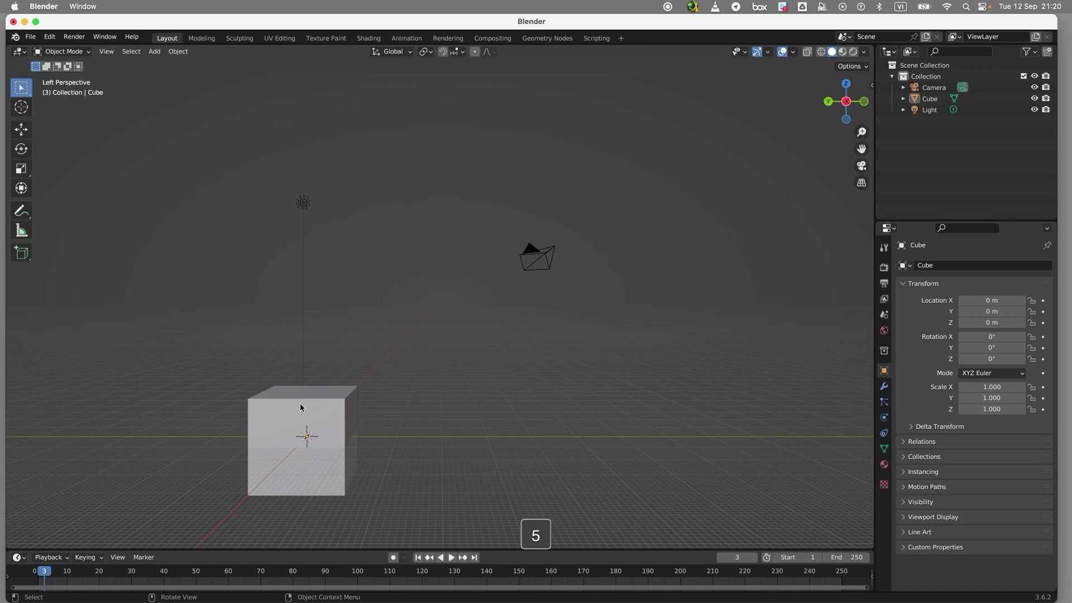
key("5")
key("5")
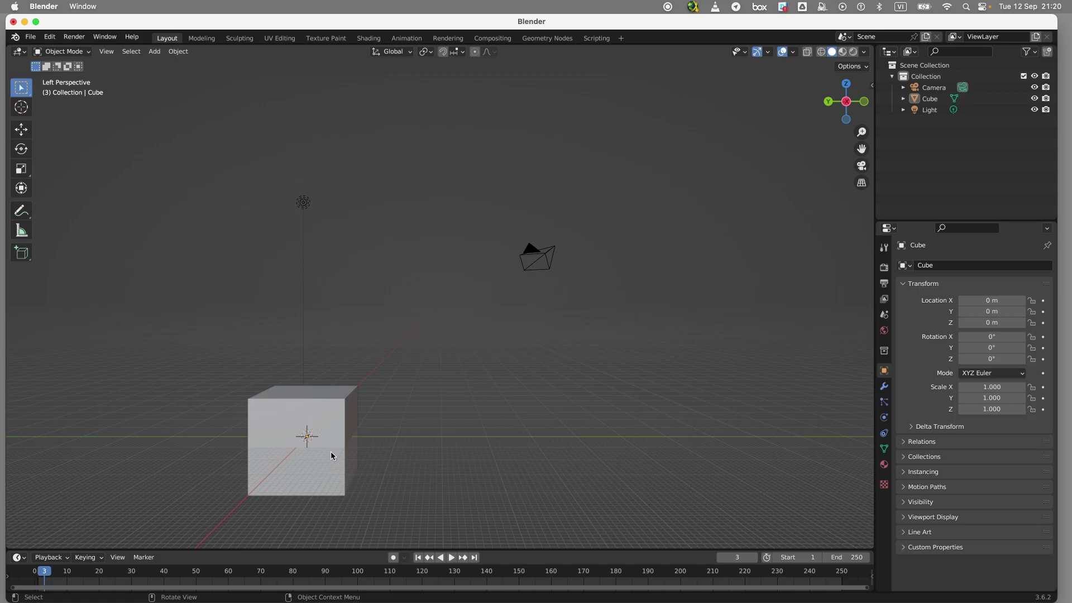
- Toggle ortho with numpad 5 and orbit the view away from the Left preset
key("5")
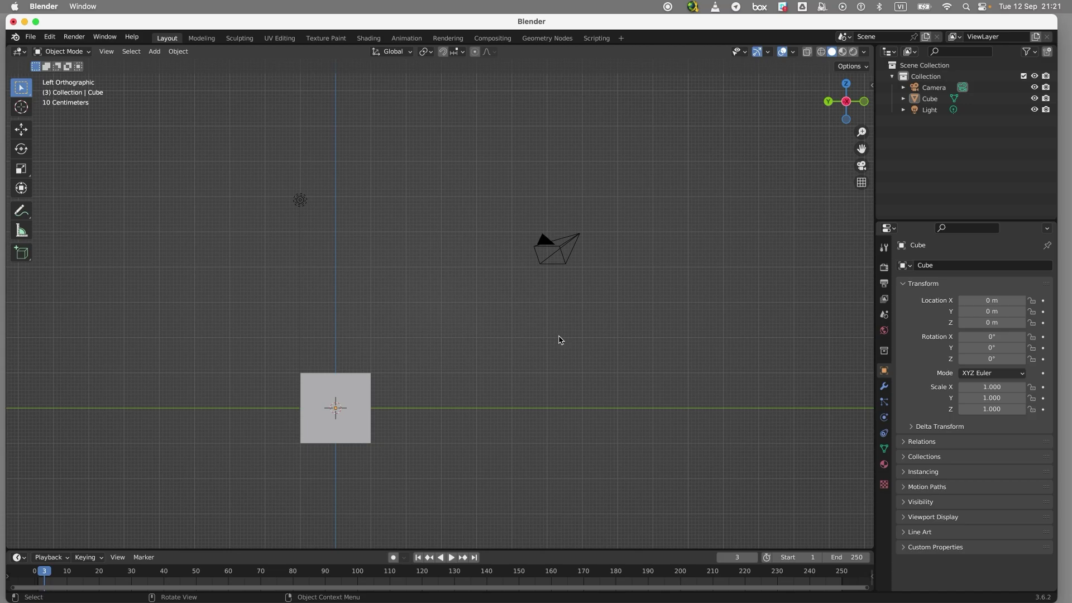
left_click_drag(533, 341, 461, 237)
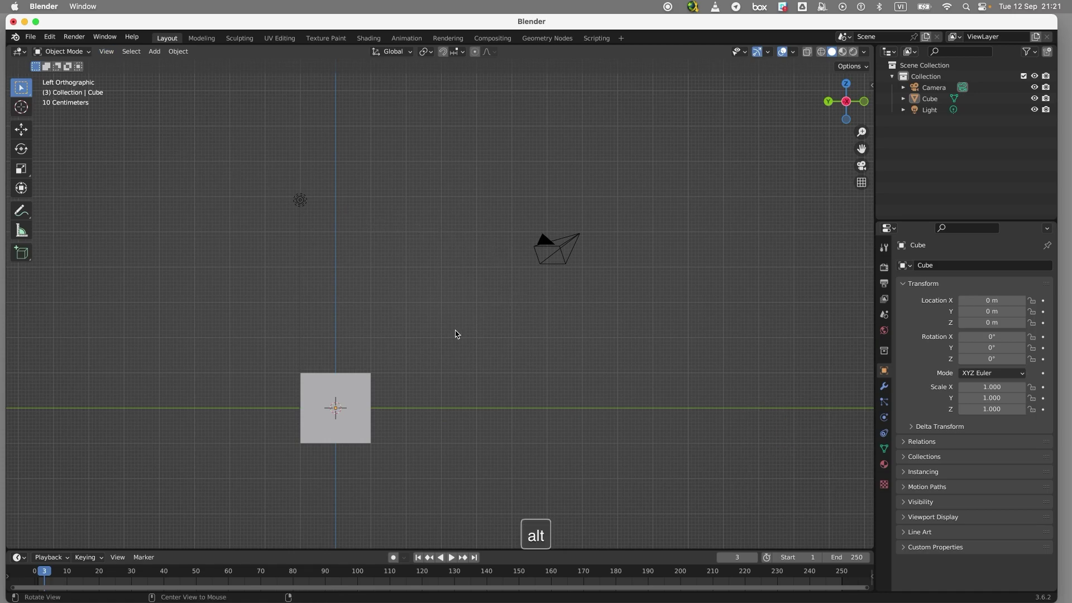